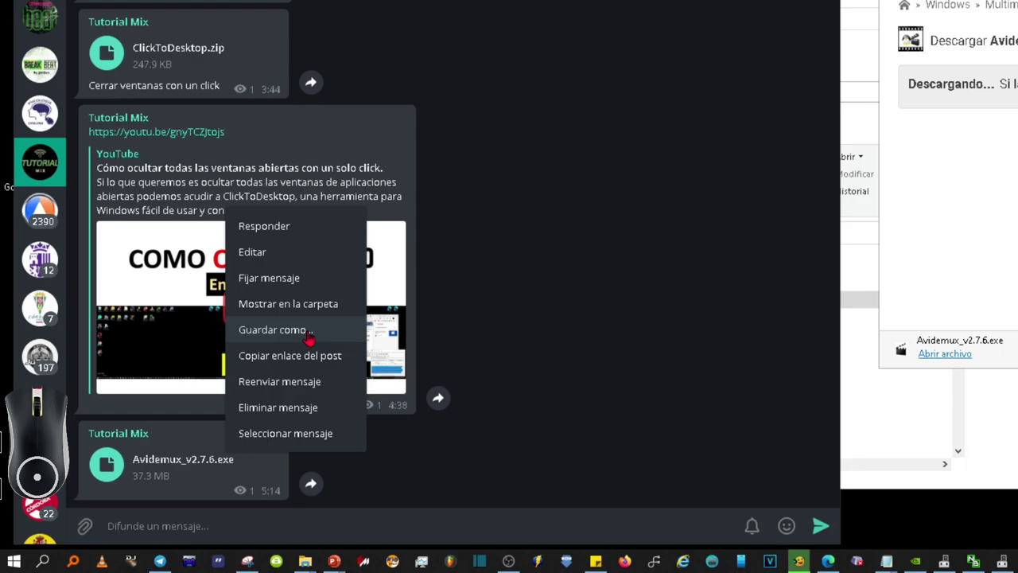
Show the downloaded Avidemux_v2.7.6.exe in its Descargas folder from Chrome's download bar.
{"action": "left_click", "coordinate": [311, 337]}
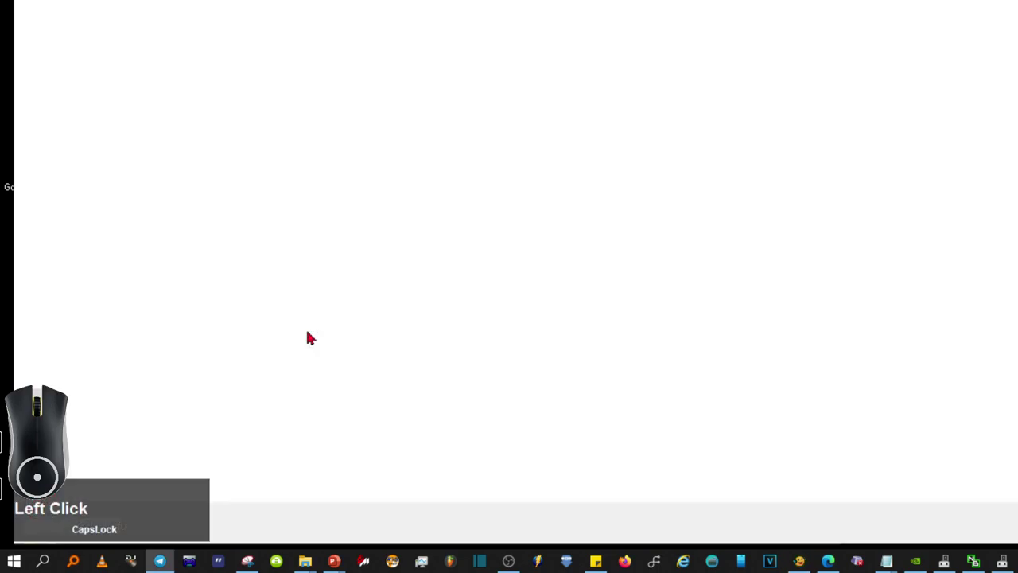
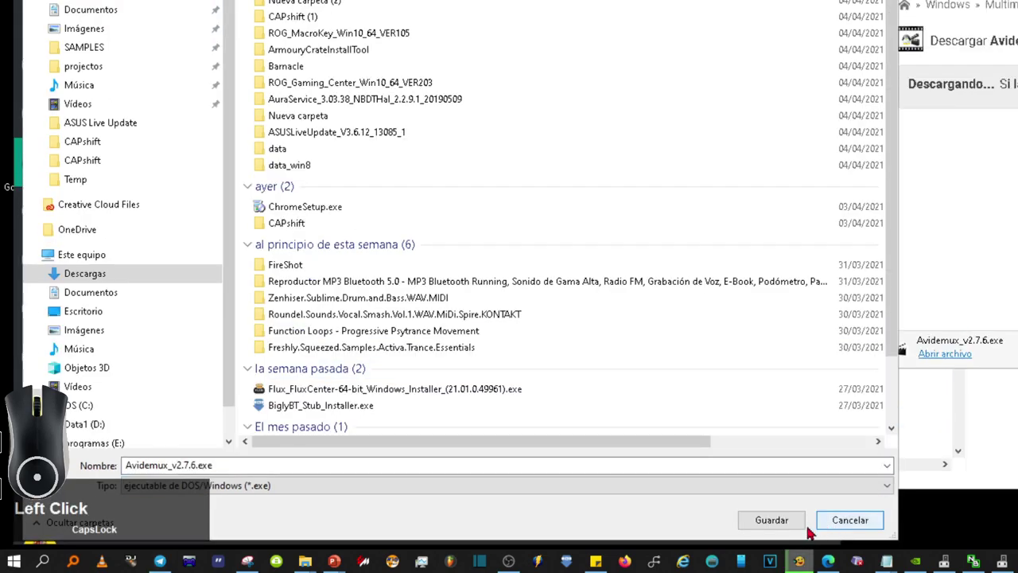
{"action": "left_click", "coordinate": [774, 525]}
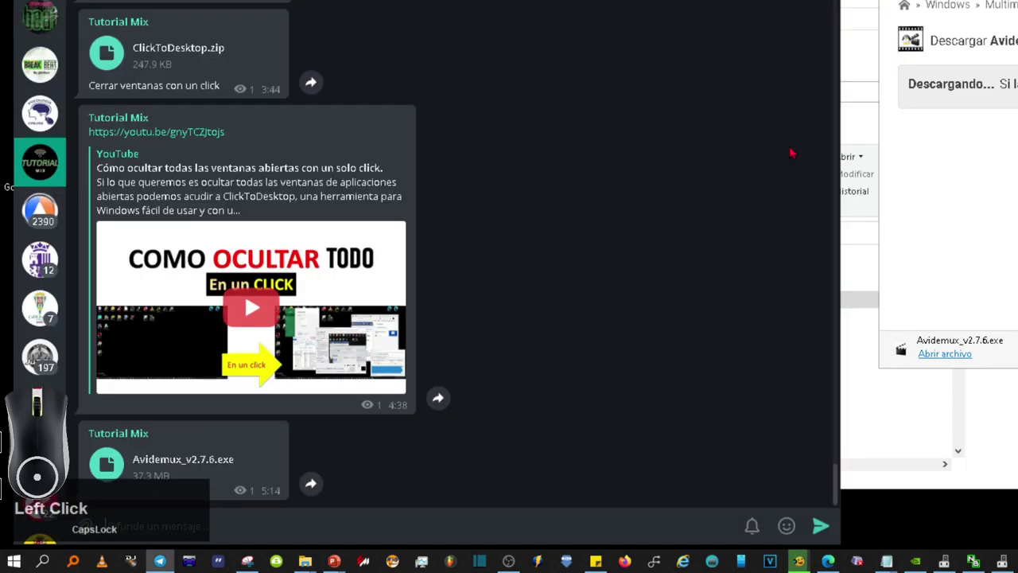
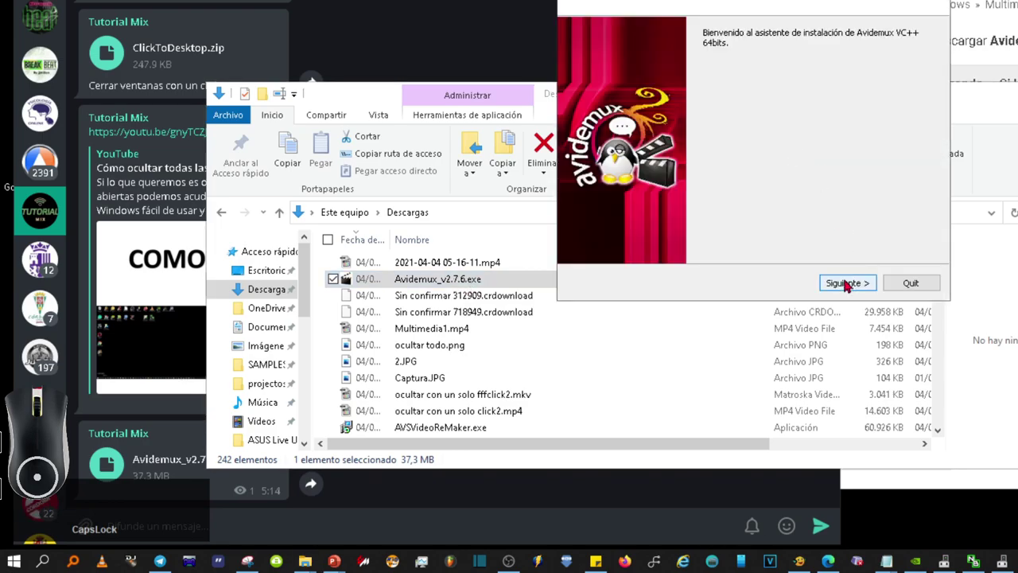
Advance the Avidemux VC++ 64bits installer past the welcome, license and component pages.
{"action": "left_click", "coordinate": [858, 287]}
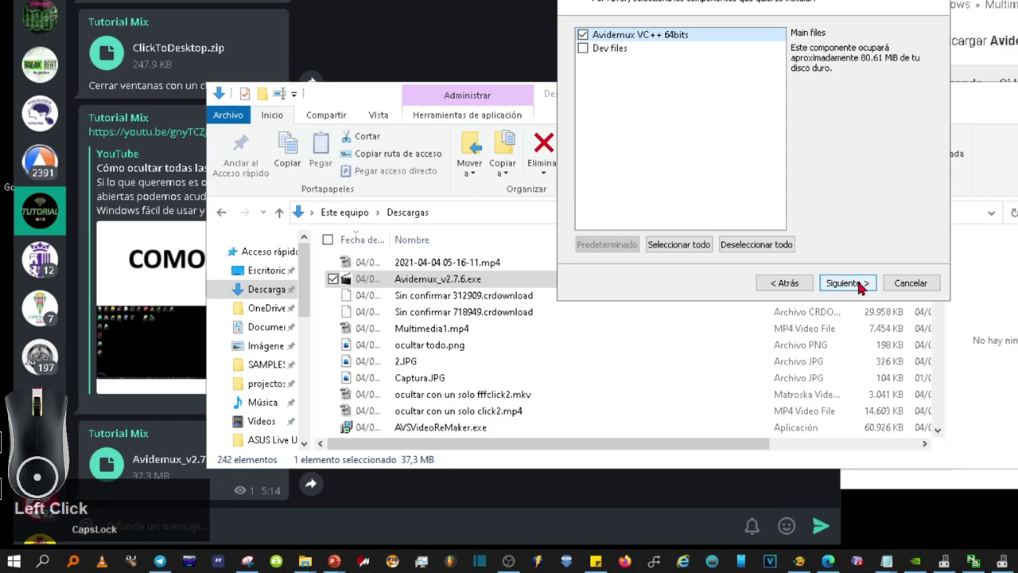
{"action": "key", "text": "F4"}
{"action": "left_click", "coordinate": [842, 282]}
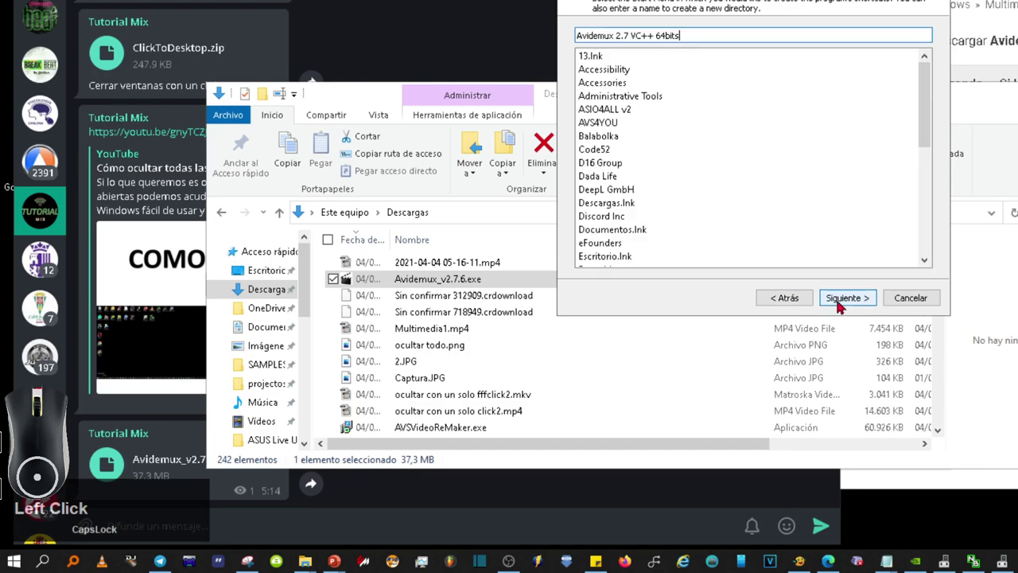
Accept the remaining setup pages, run the install and finish the wizard.
{"action": "key", "text": "space"}
{"action": "type", "text": "h"}
{"action": "key", "text": "space"}
{"action": "type", "text": "h"}
{"action": "key", "text": "space"}
{"action": "type", "text": "dado"}
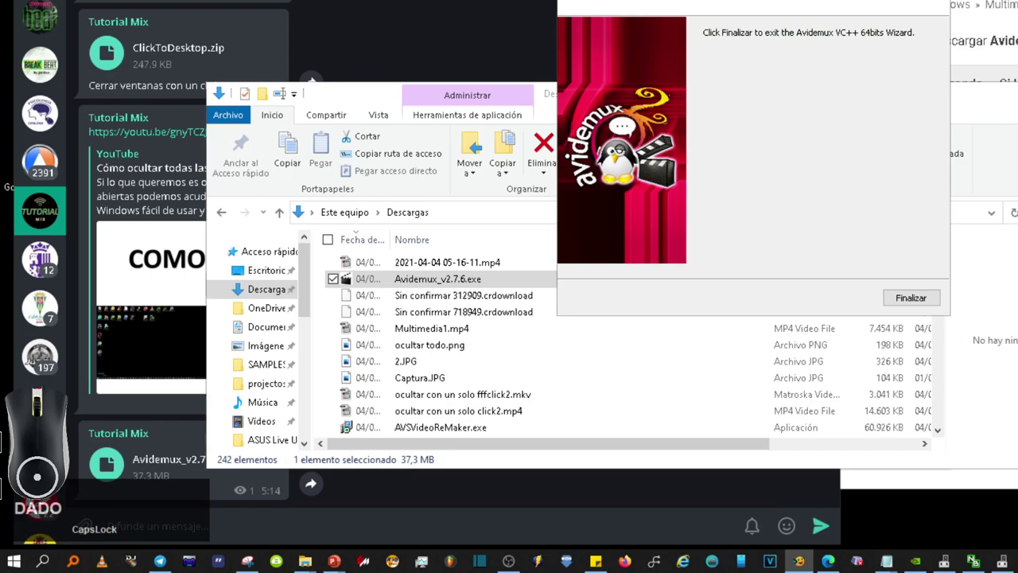
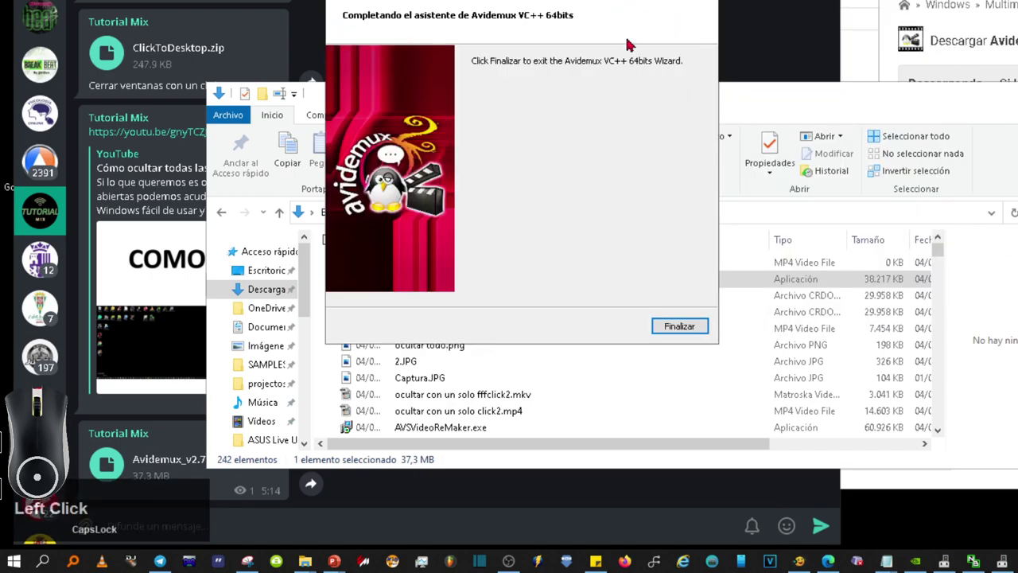
{"action": "key", "text": "F4"}
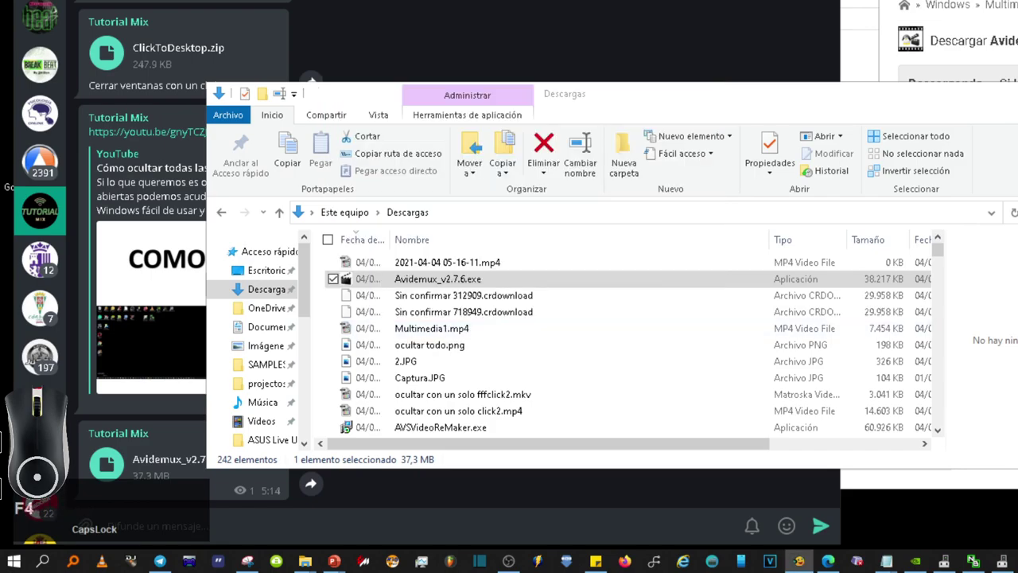
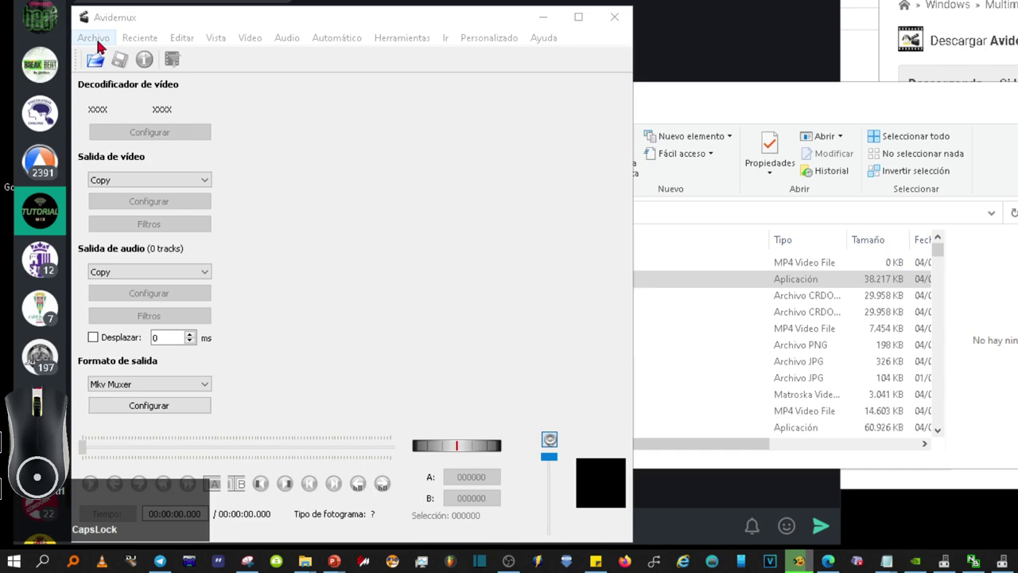
Load Multimedia1.mp4 from Descargas into Avidemux via Archivo > Abrir.
{"action": "left_click", "coordinate": [97, 45]}
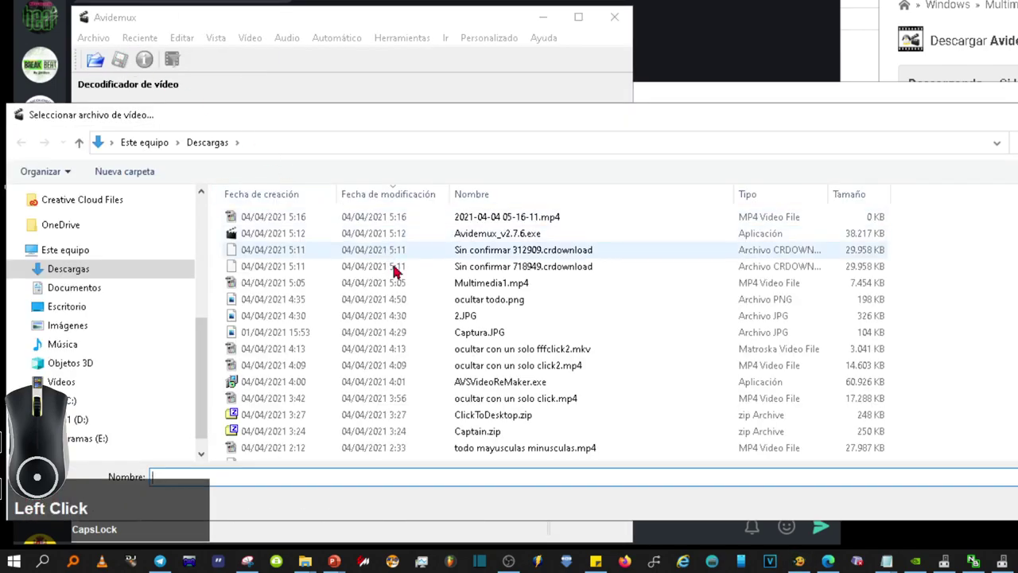
{"action": "left_click", "coordinate": [397, 286]}
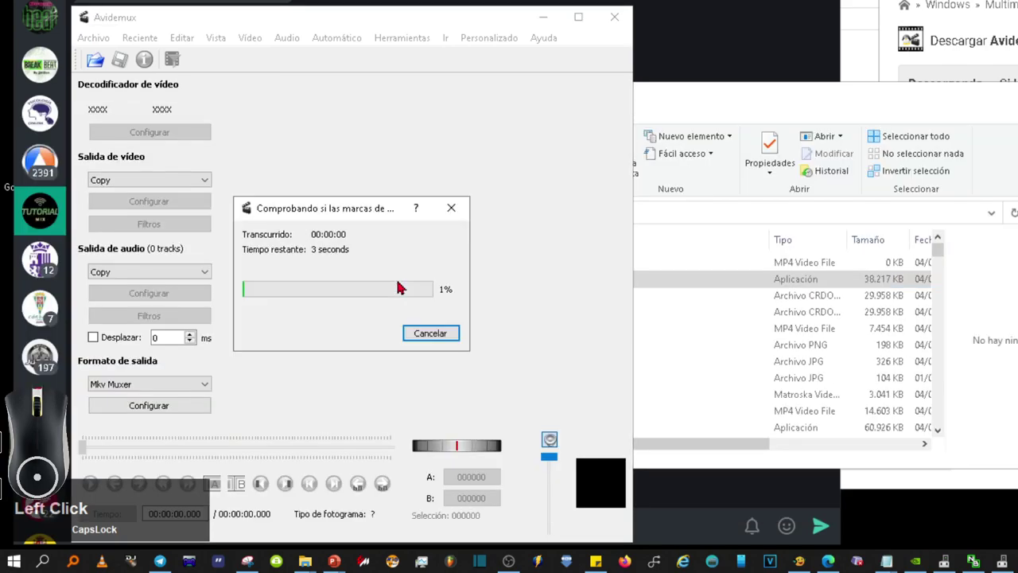
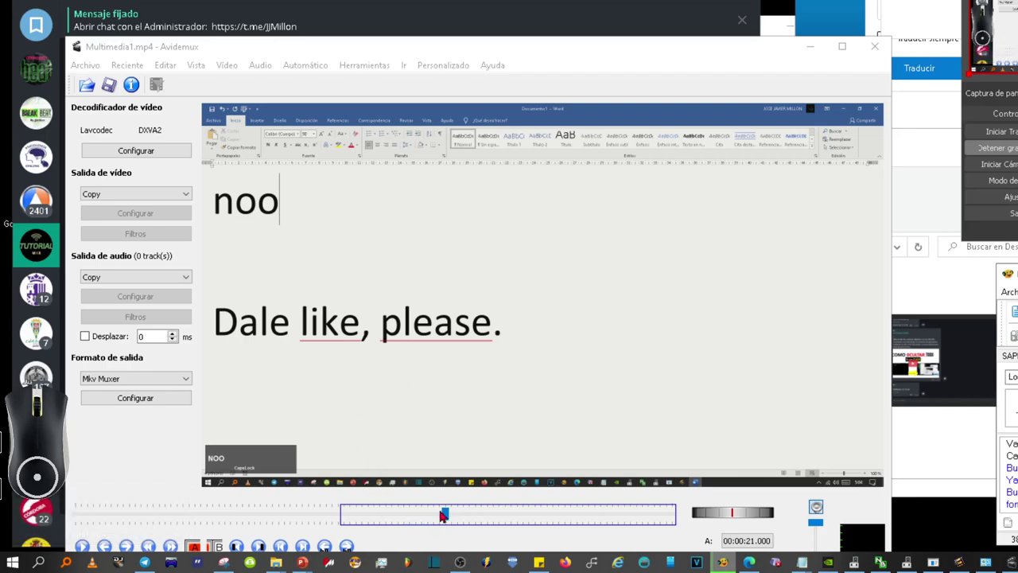
Set the A–B markers around the unwanted stretch ending near 00:00:22.
{"action": "left_click", "coordinate": [435, 516]}
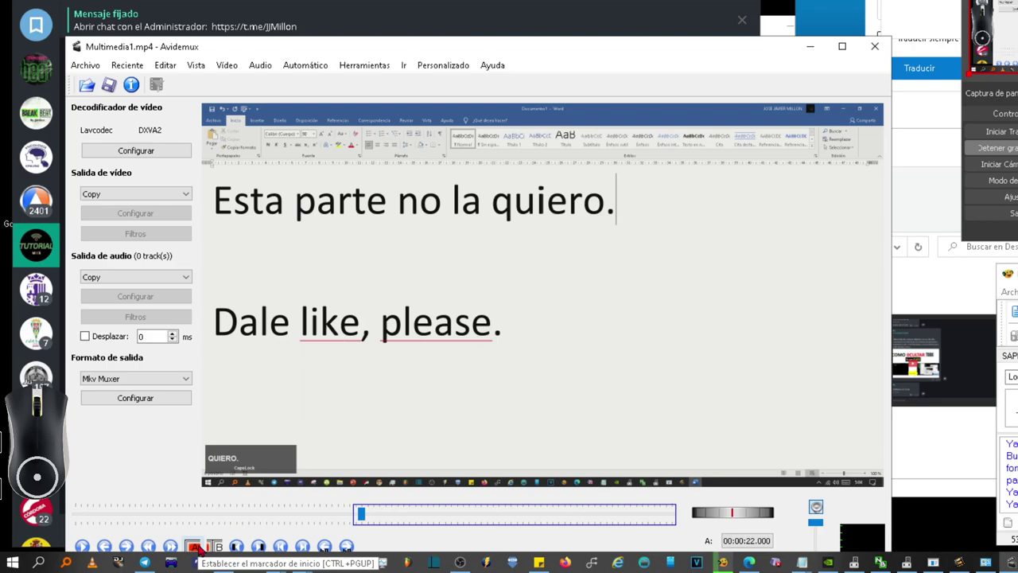
{"action": "left_click", "coordinate": [461, 520]}
{"action": "type", "text": "NOOOOOOOOOO"}
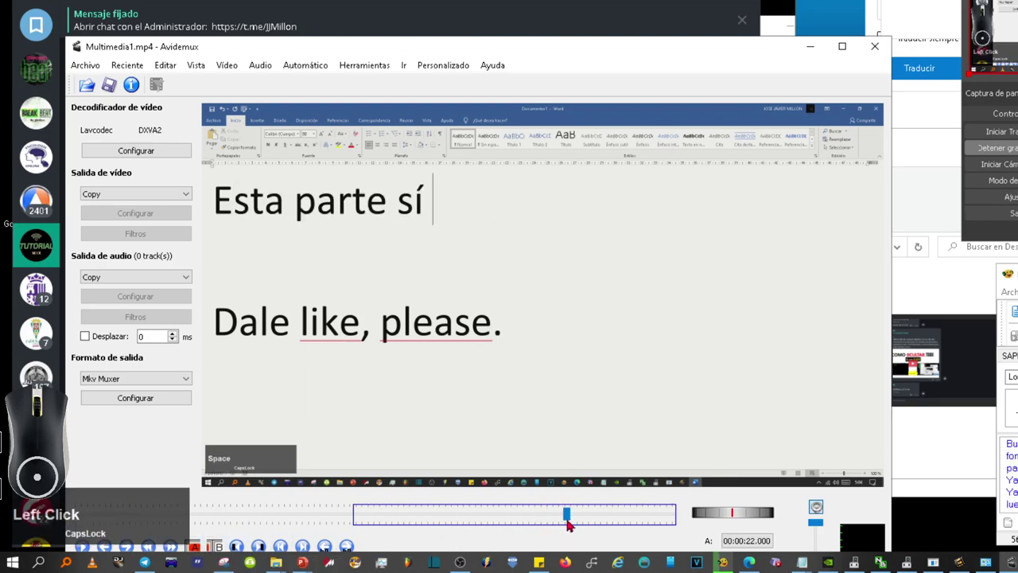
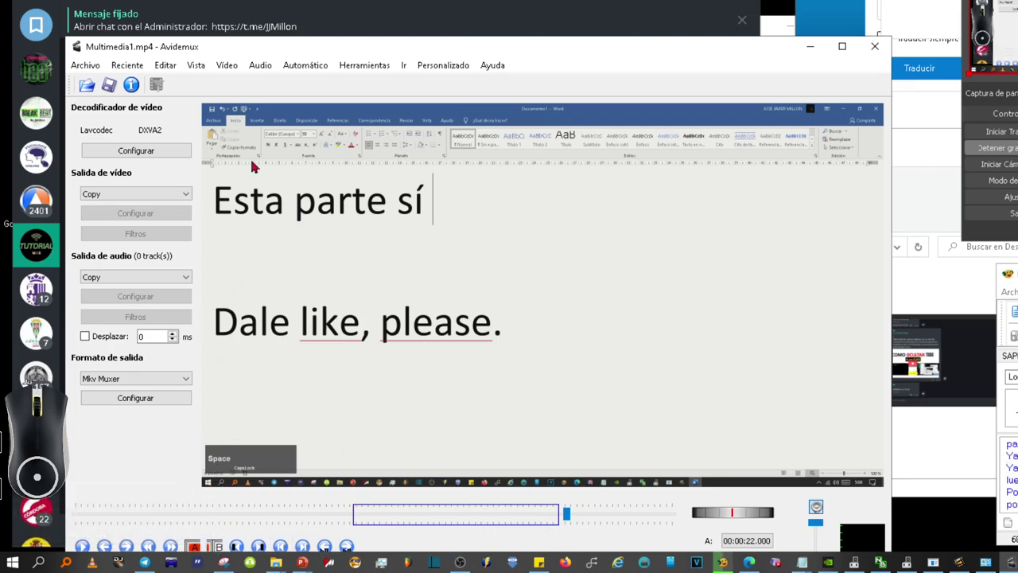
Remove the A–B selection with Editar > Cortar.
{"action": "left_click", "coordinate": [169, 72]}
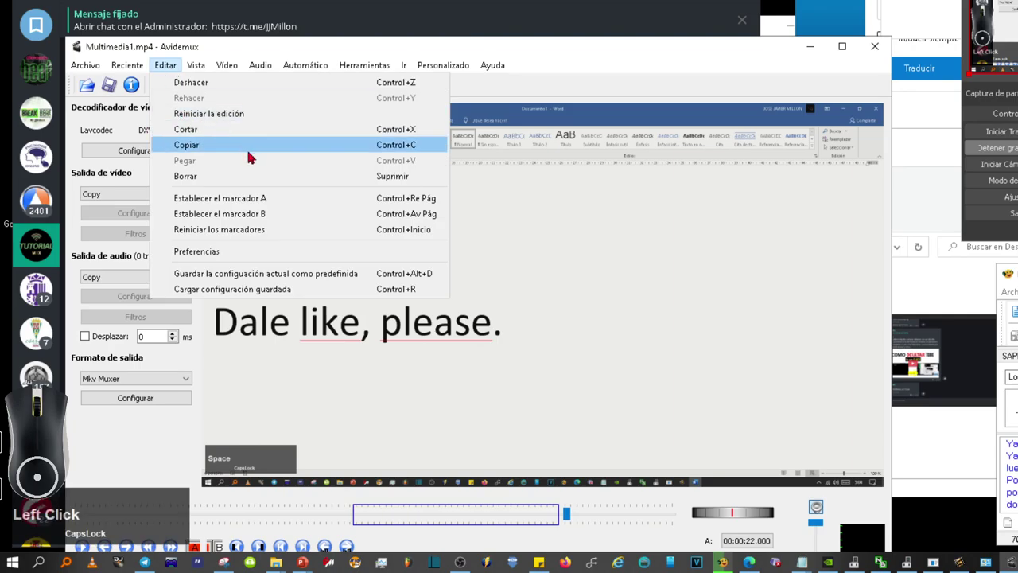
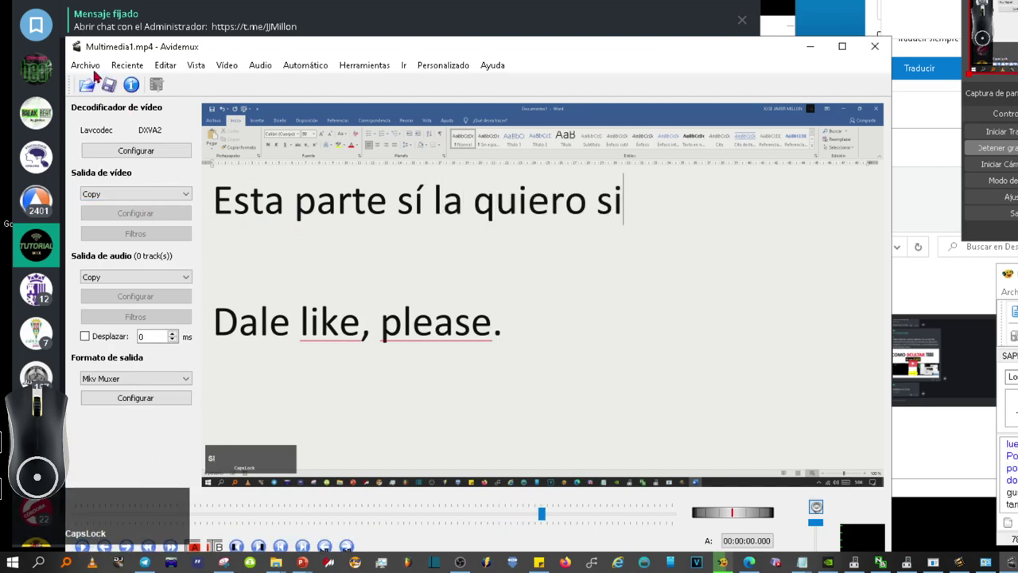
Bring up the Guardar dialog on Descargas, dismiss it and minimise Avidemux.
{"action": "type", "text": "si"}
{"action": "left_click", "coordinate": [85, 71]}
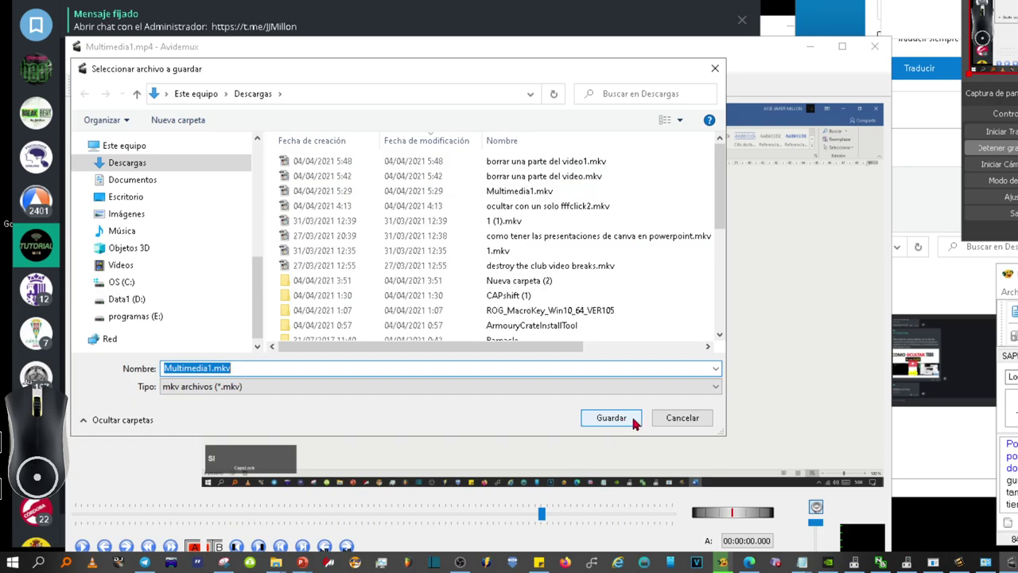
{"action": "type", "text": "si"}
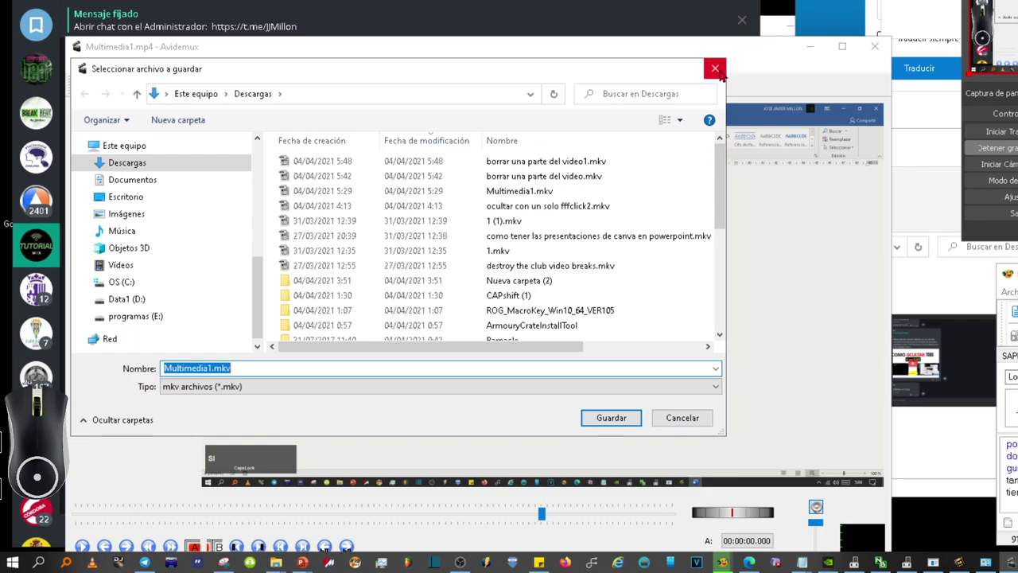
{"action": "left_click", "coordinate": [719, 73]}
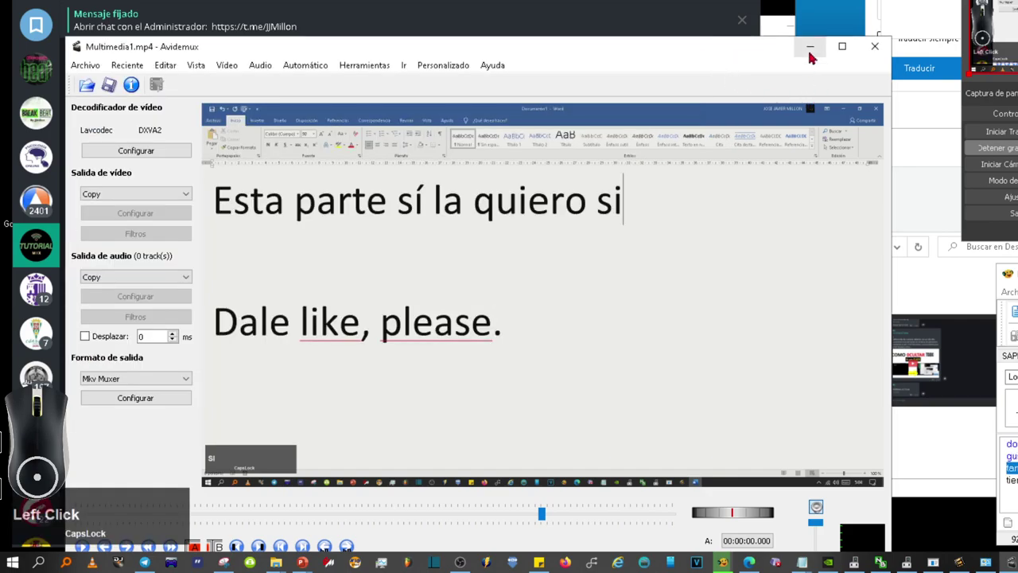
{"action": "left_click", "coordinate": [809, 55]}
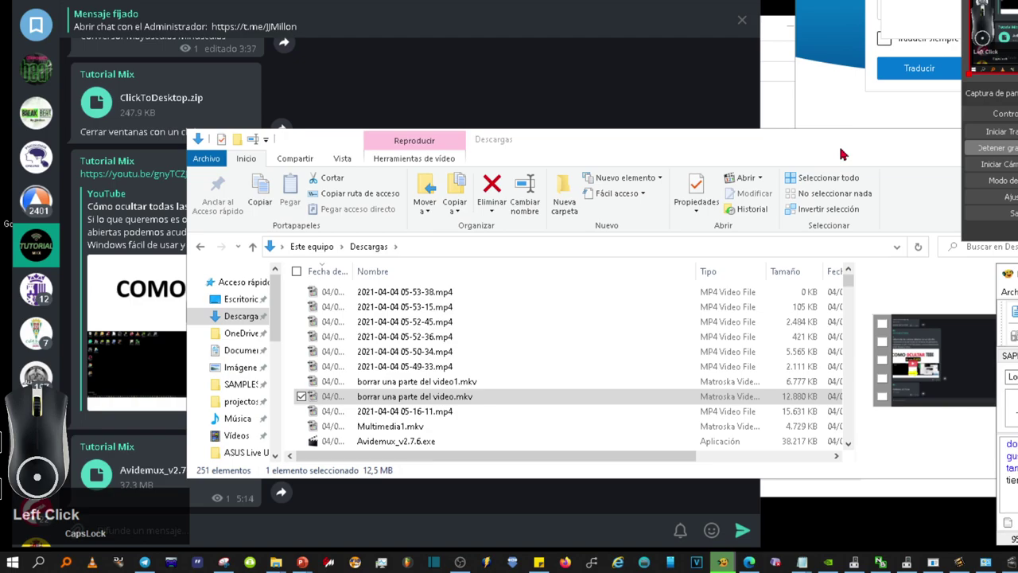